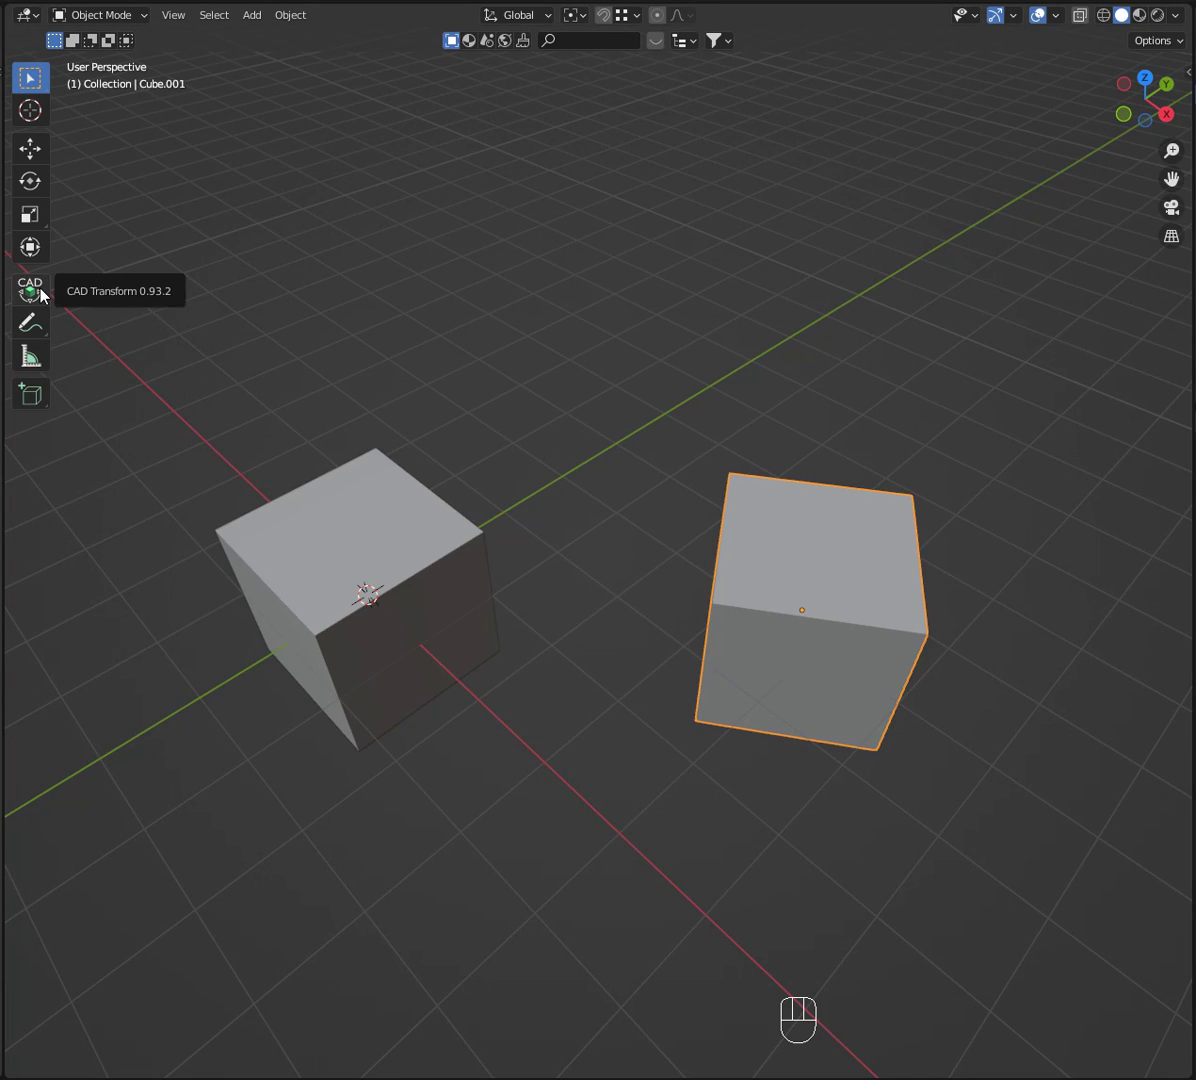
- Snap the second cube's corner onto the first cube's corner with CAD Transform, then begin rotating about it
click(42, 296)
key(g)
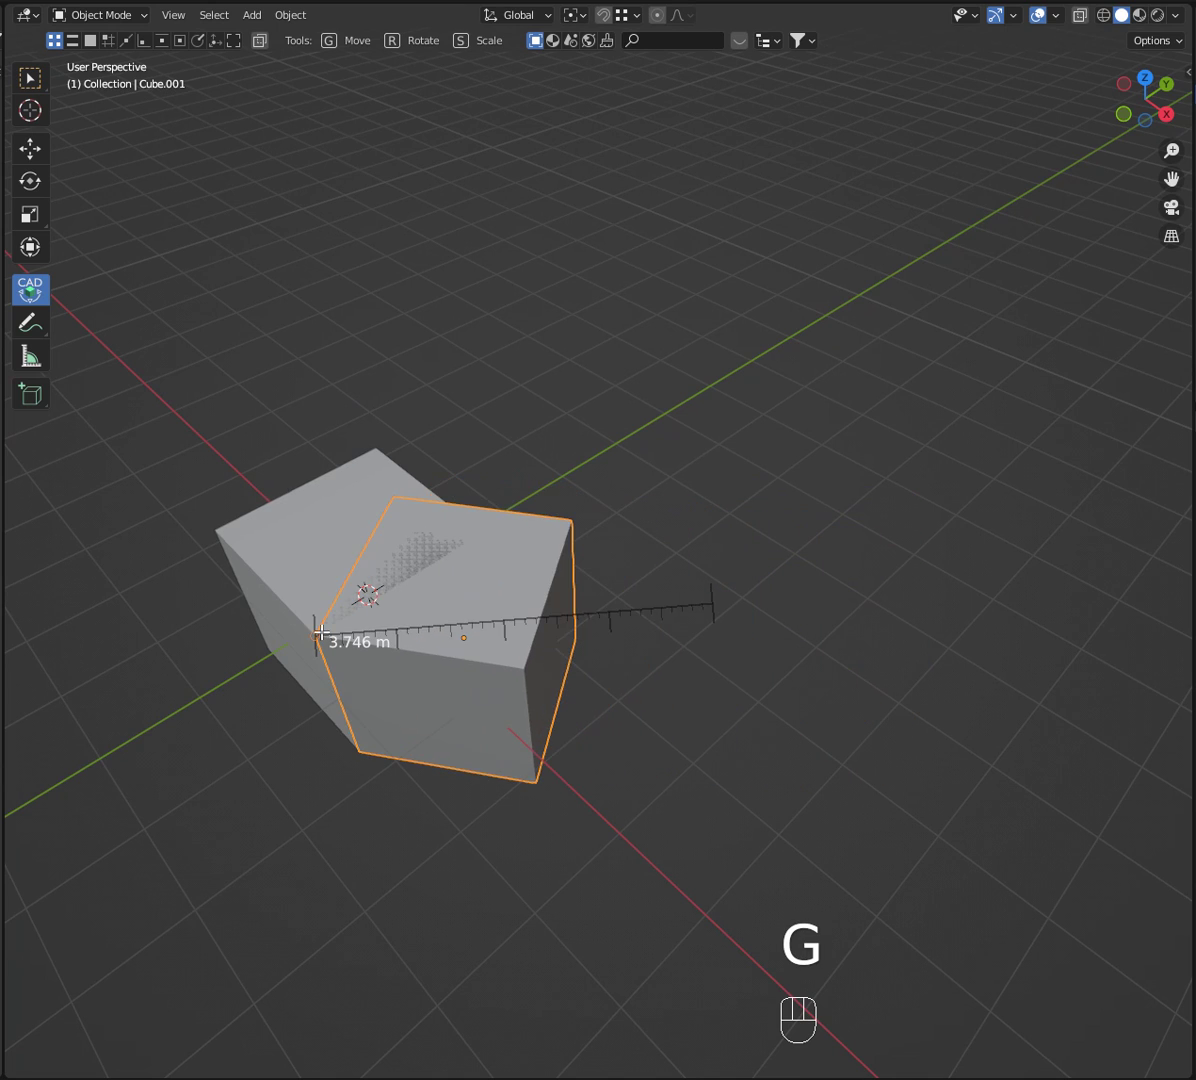
key(r)
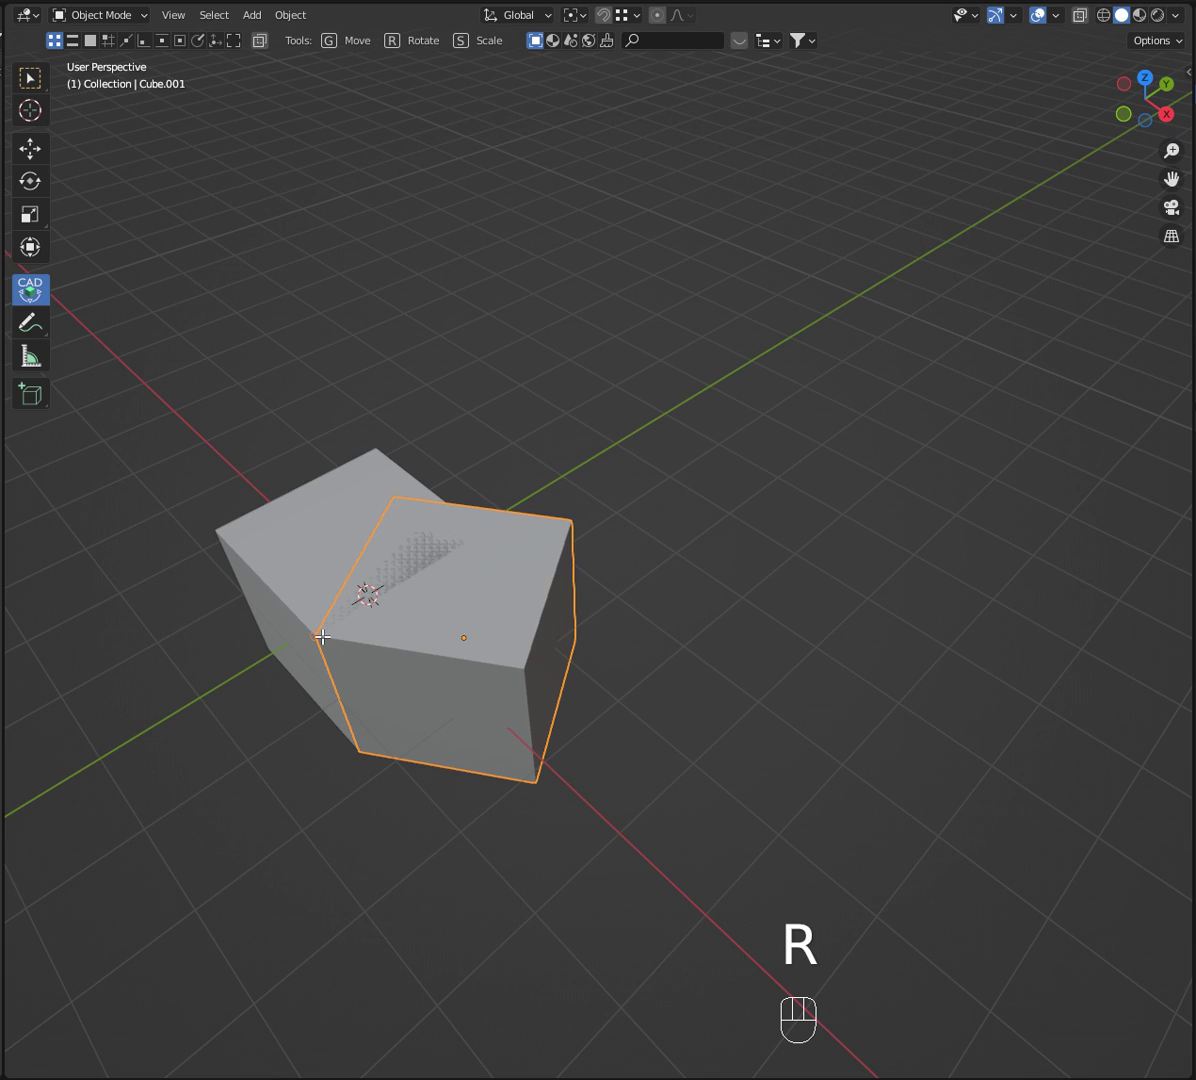